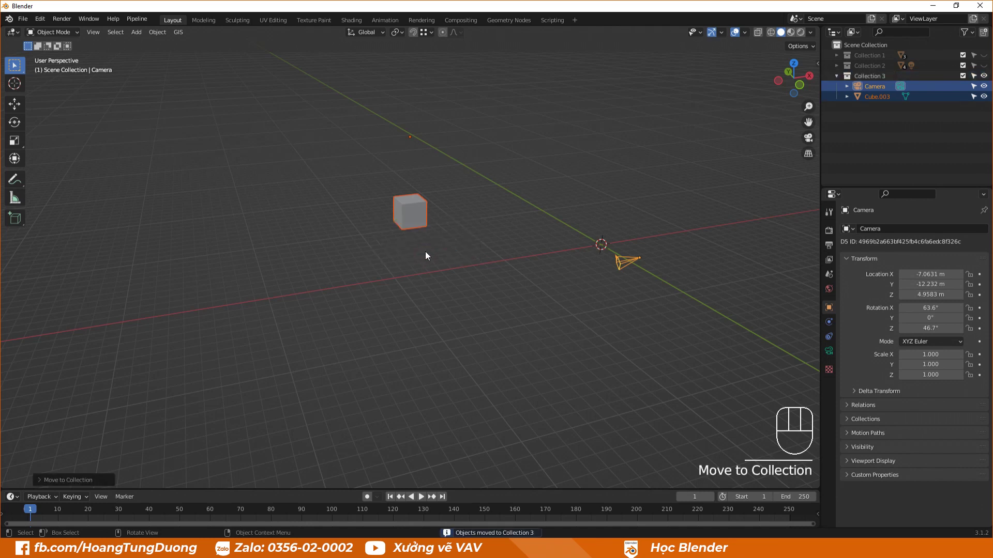
Collapse and expand Collection 3 in the Outliner, then delete it while keeping its objects.
click(839, 80)
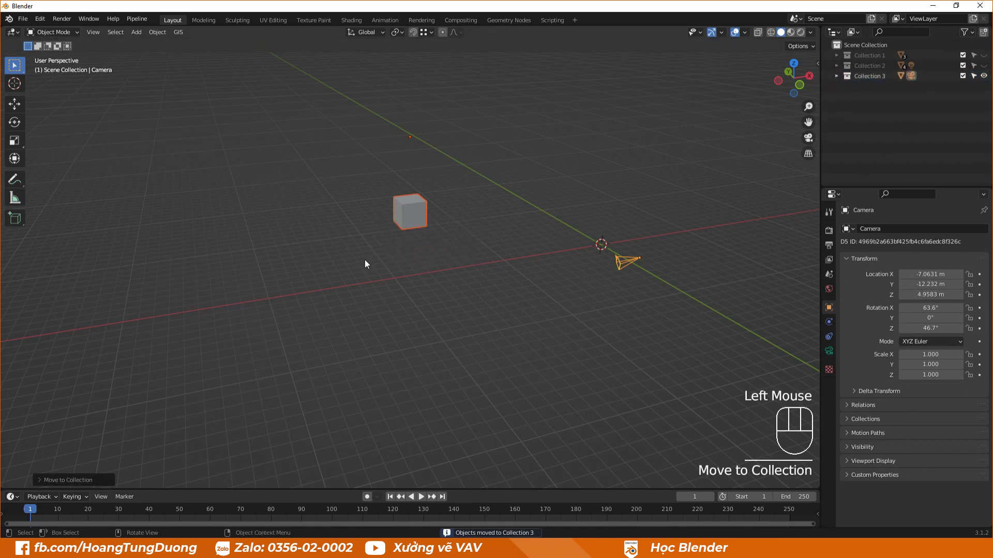
scroll(down, 3)
click(466, 288)
middle_click(172, 381)
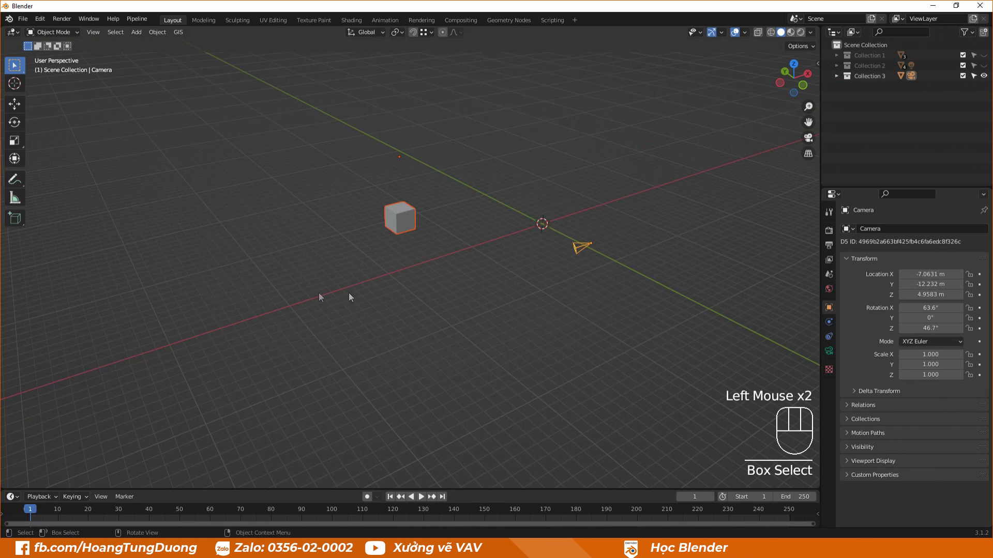
drag(538, 272, 839, 79)
click(878, 80)
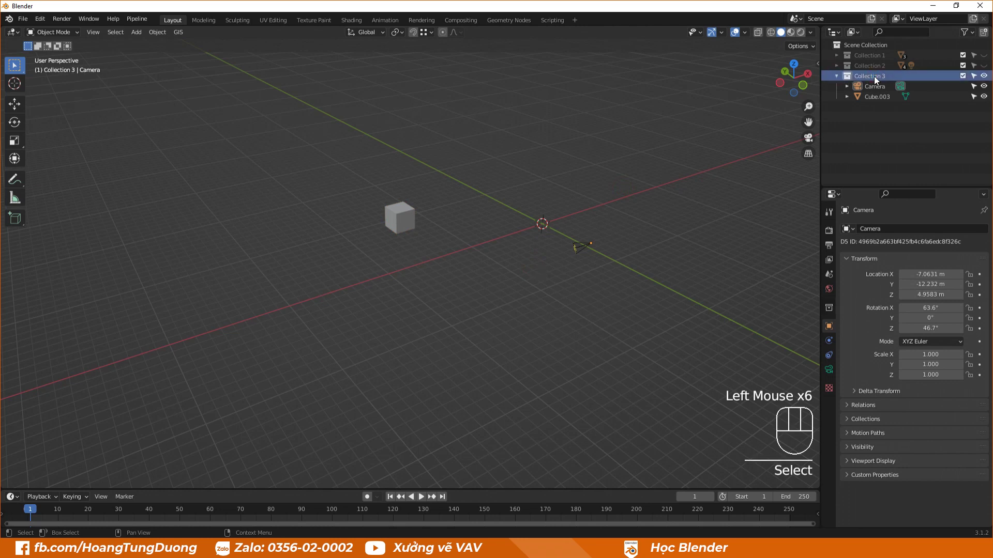
key(Delete)
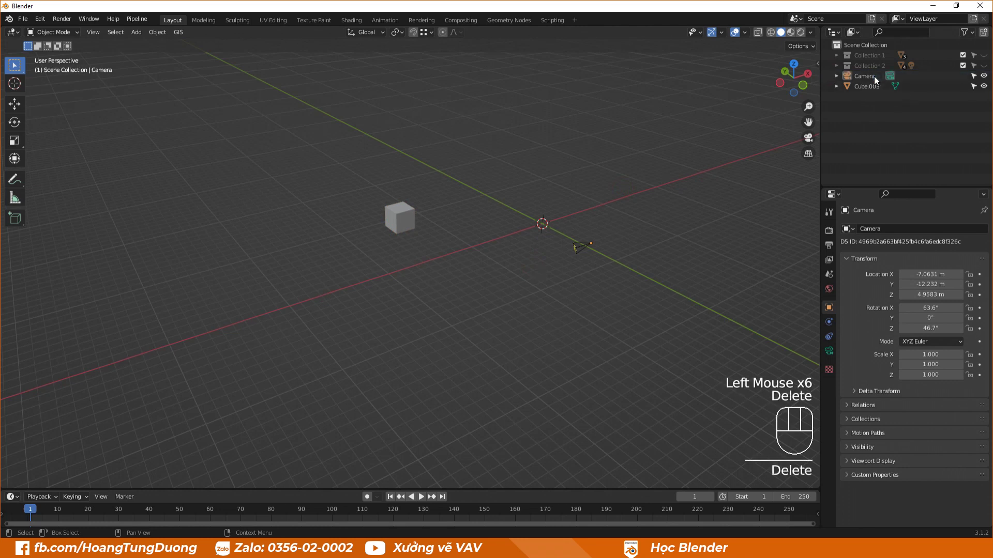
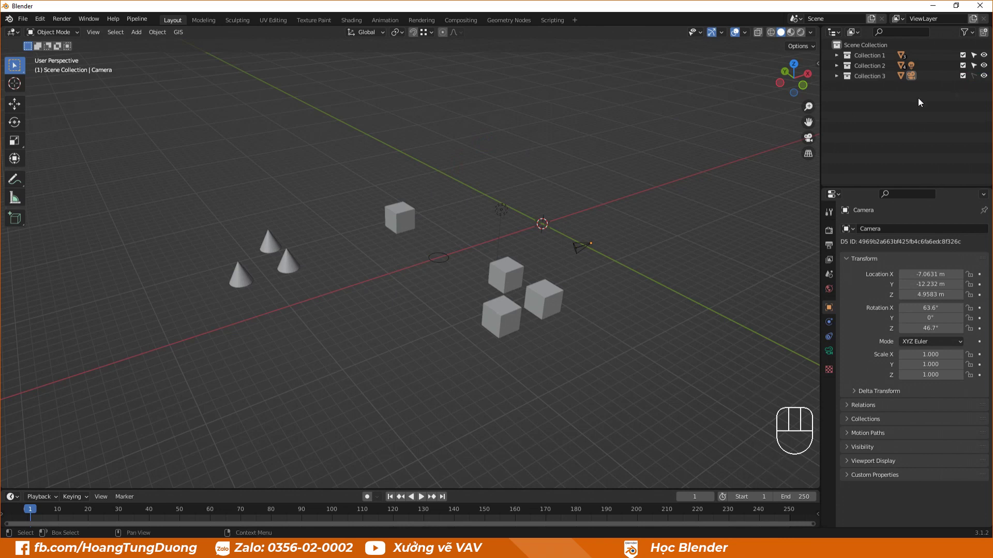
Re-enable Collection 1 and Collection 2 so the cones, cubes and circle return to the scene.
drag(416, 214, 389, 230)
click(369, 306)
click(362, 289)
click(383, 231)
click(948, 80)
drag(401, 235, 961, 67)
click(311, 423)
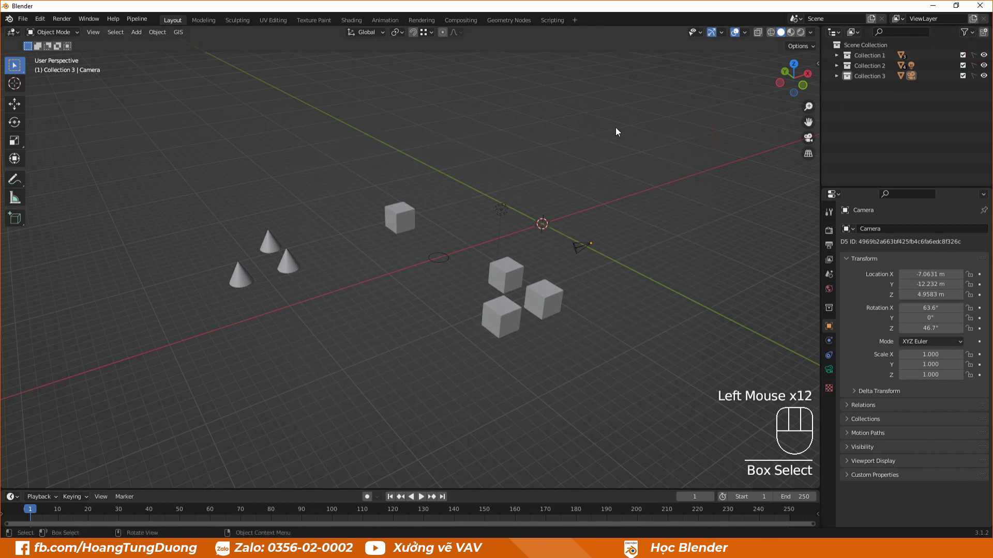
Orbit the viewport to check that all three collections' objects are visible.
drag(354, 321, 354, 336)
drag(354, 337, 323, 308)
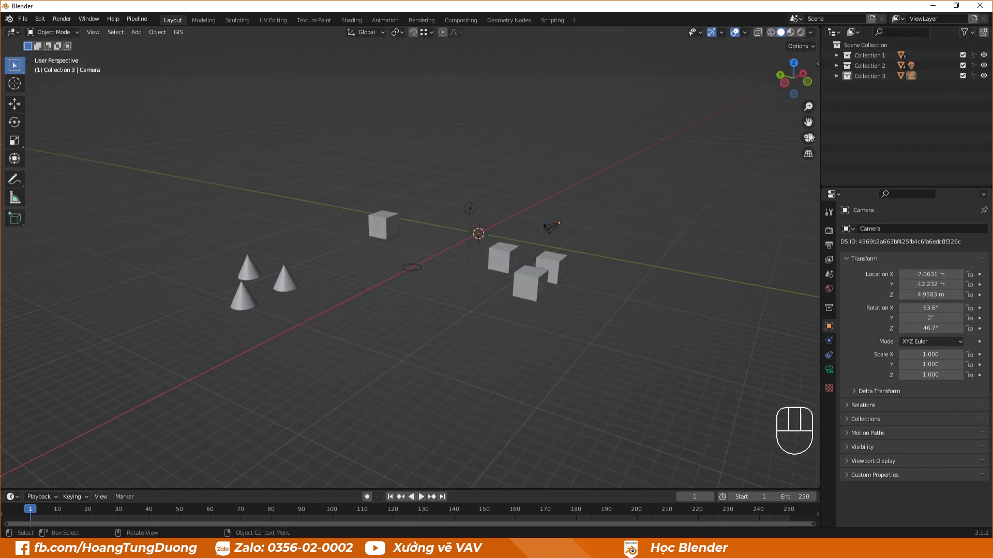
drag(980, 76, 967, 58)
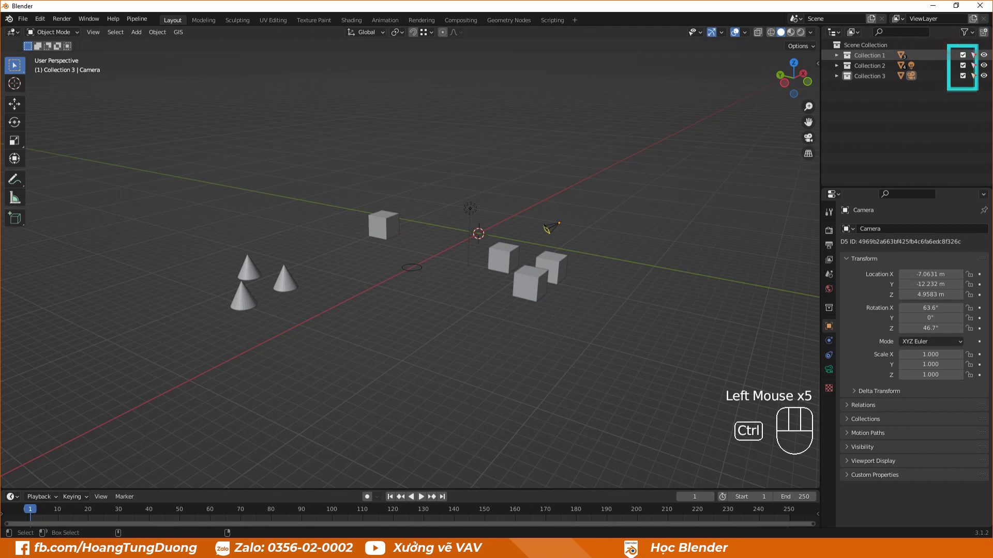
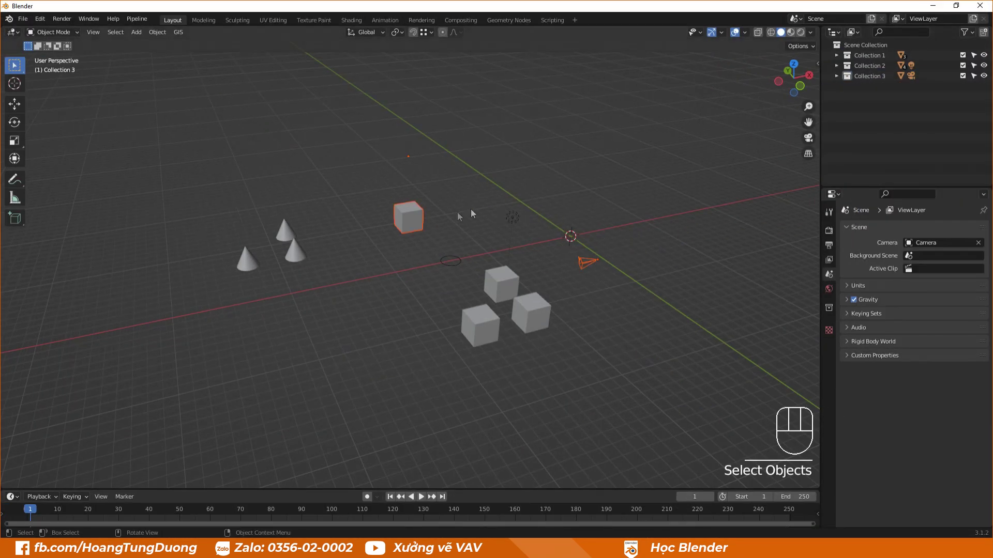
Scroll and orbit the viewport to see the whole scene after removing the collections.
scroll(down, 3)
scroll(down, 3)
drag(470, 240, 441, 293)
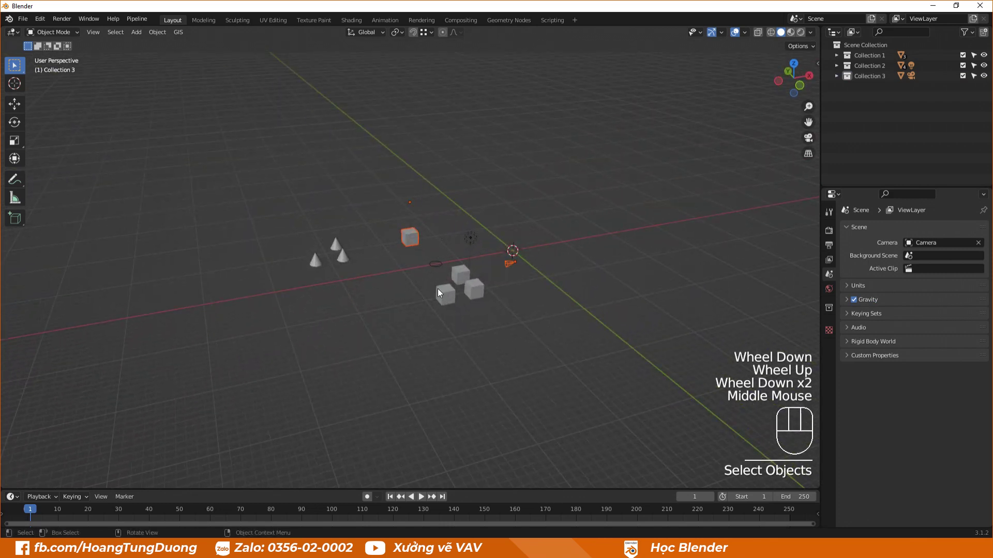
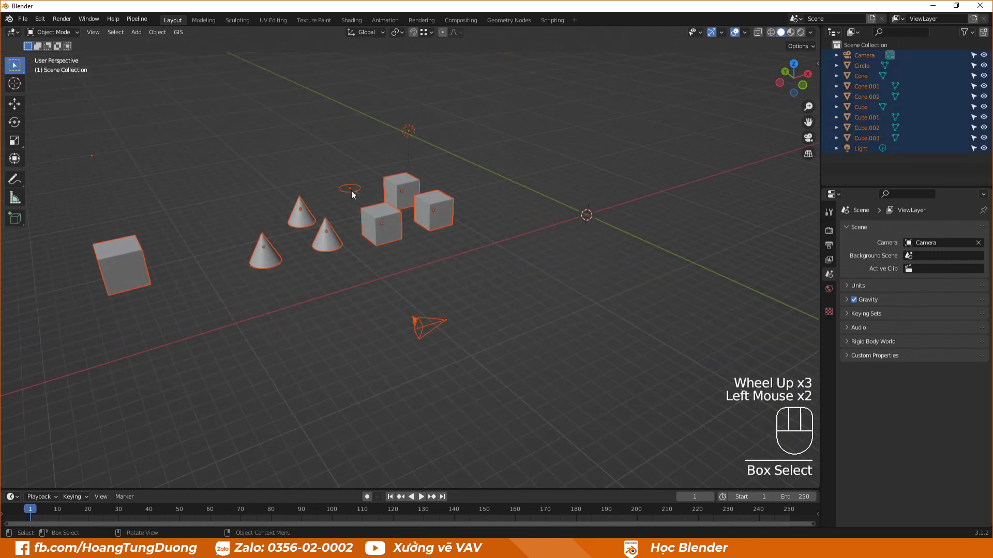
Deselect everything and orbit the view before parenting all objects to Cube.003.
click(385, 278)
drag(399, 266, 368, 267)
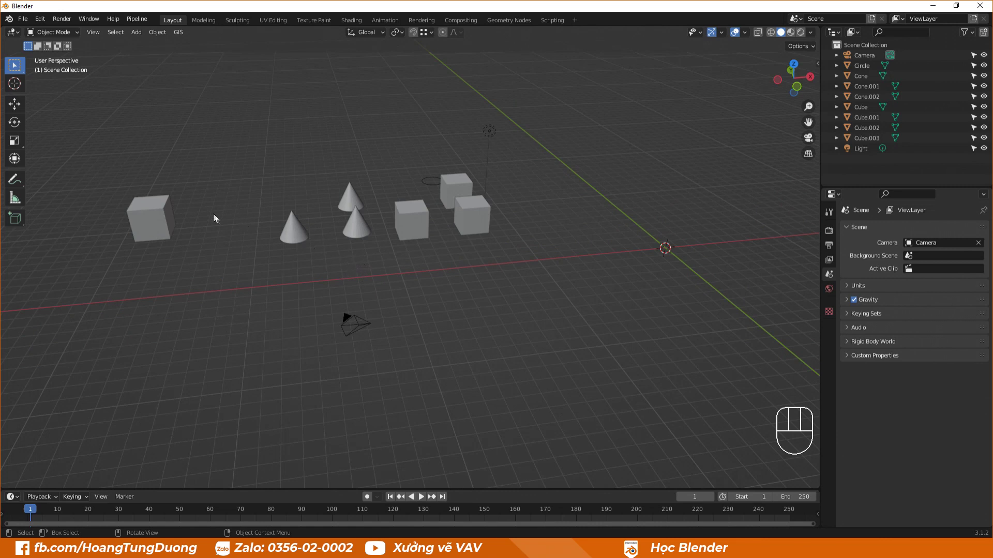
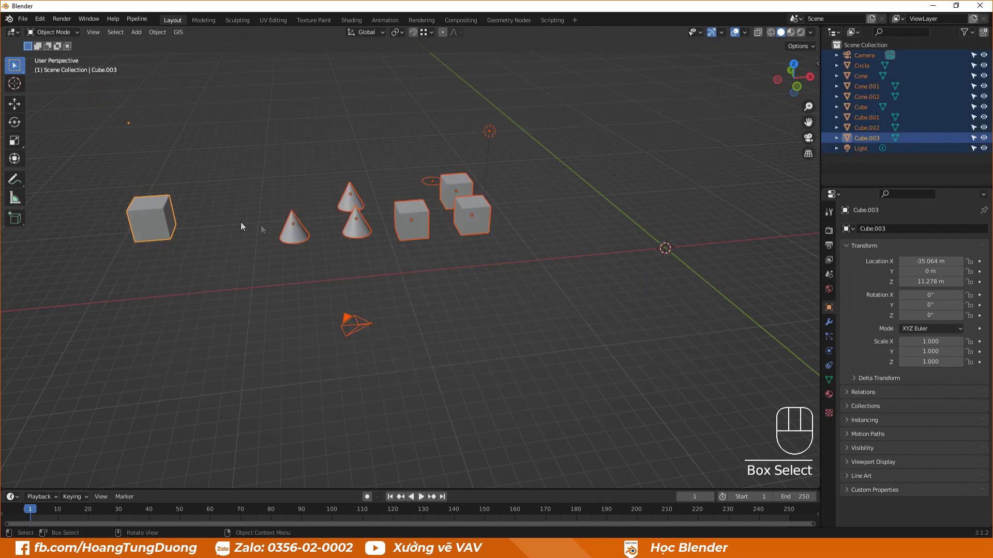
drag(164, 220, 224, 220)
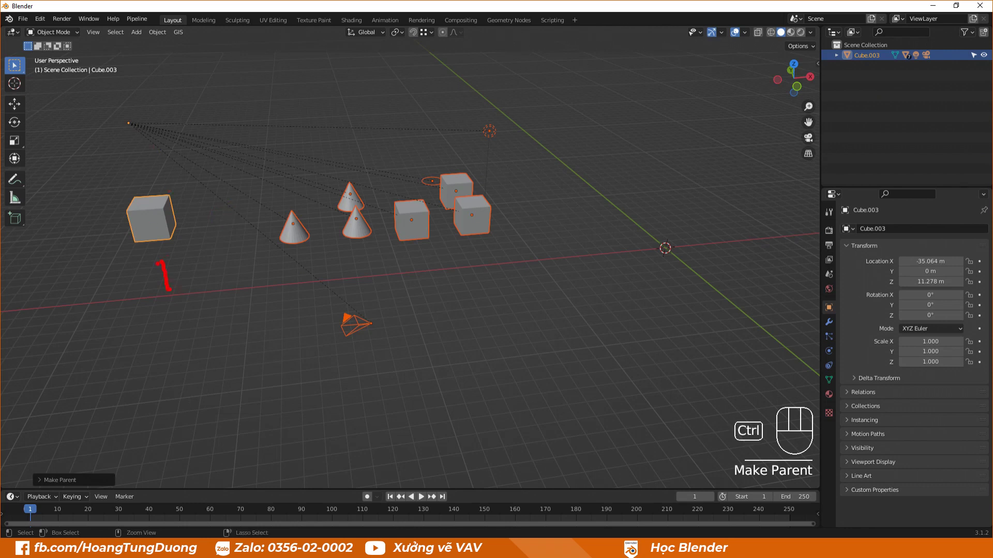
Select only Cube.003 and start a grab move to test the parenting, then cancel it.
click(484, 262)
drag(484, 266, 183, 254)
key(g)
key(Escape)
drag(194, 347, 169, 288)
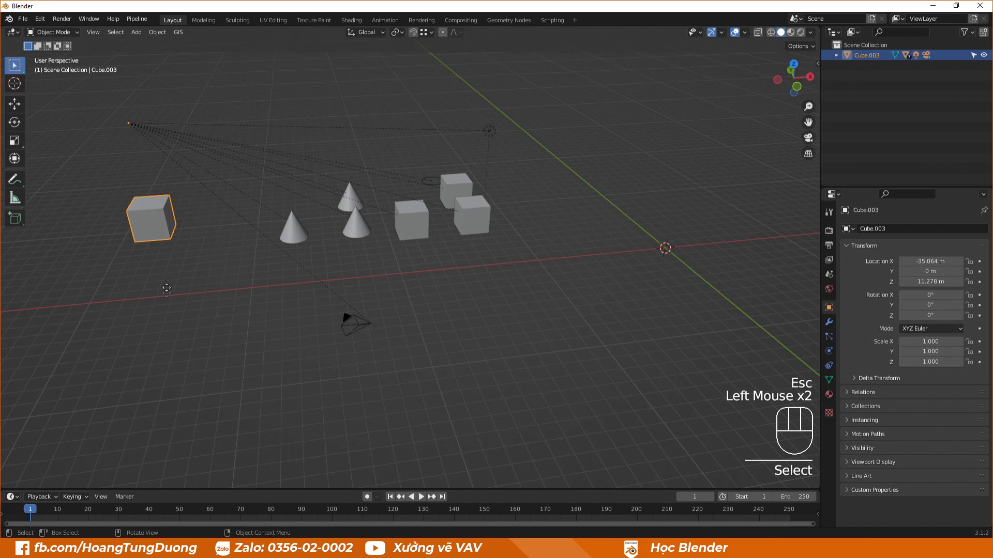
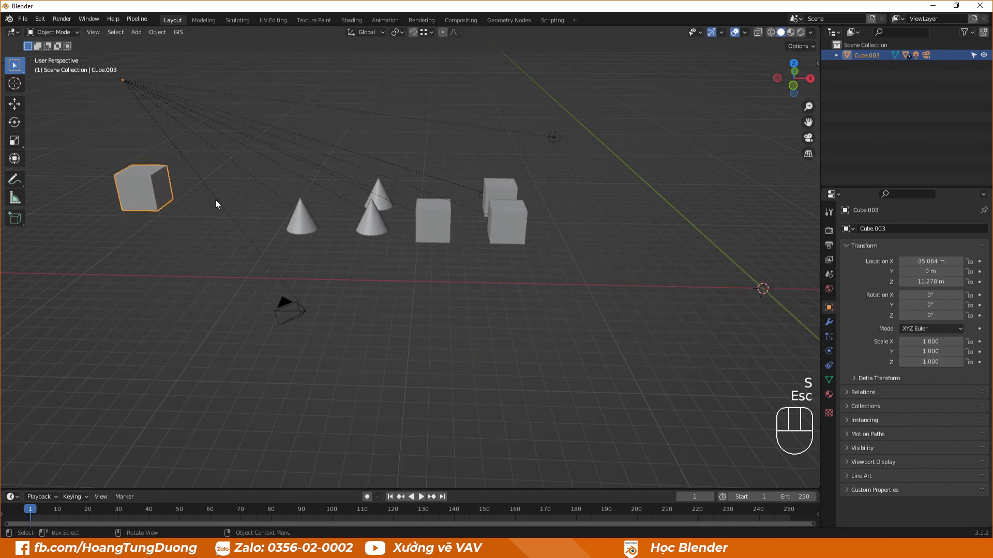
Box-select the objects and clear parenting so each sits directly under Scene Collection again.
click(216, 226)
drag(524, 156, 115, 382)
drag(147, 186, 224, 362)
click(479, 260)
scroll(down, 3)
scroll(up, 3)
scroll(down, 3)
drag(241, 117, 272, 175)
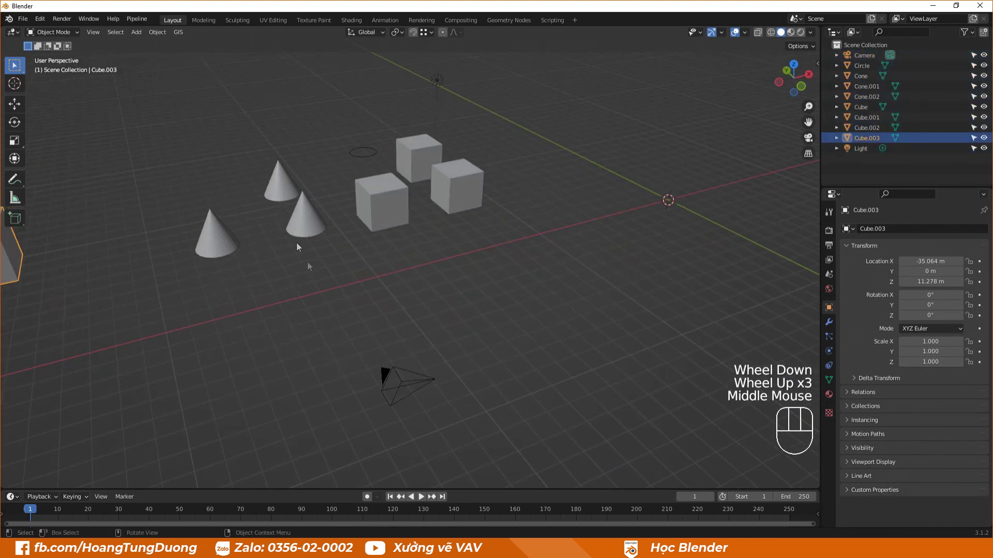
scroll(down, 3)
drag(296, 263, 278, 257)
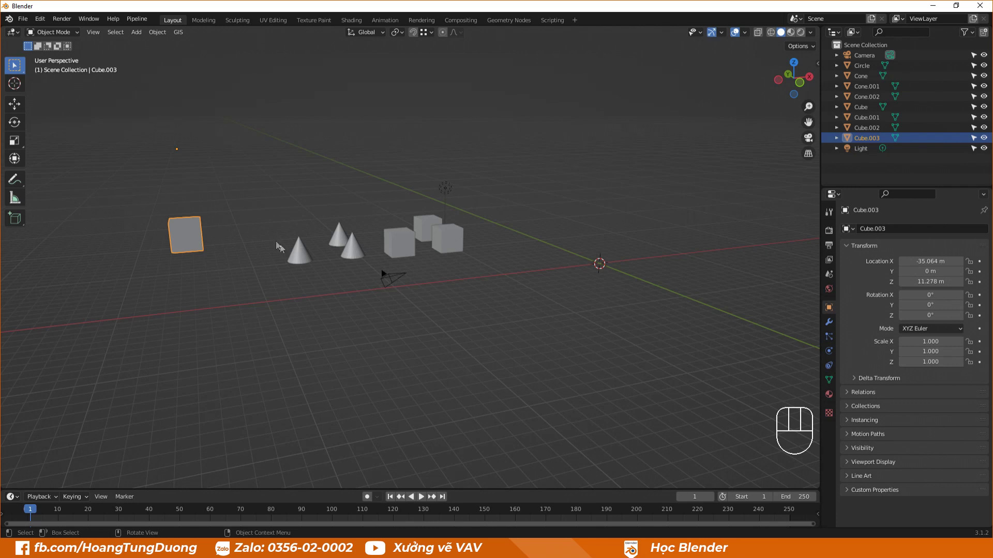
drag(357, 235, 389, 248)
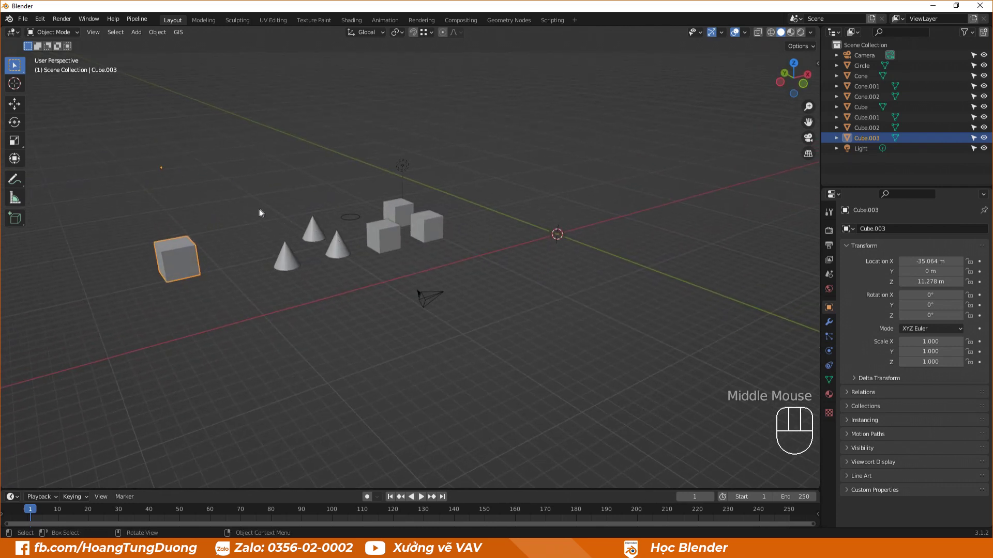
click(256, 211)
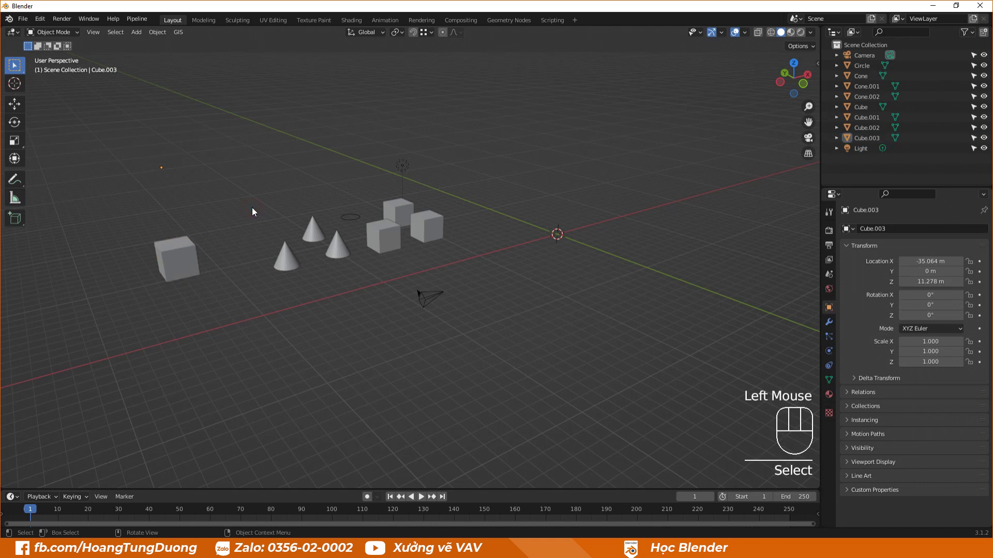